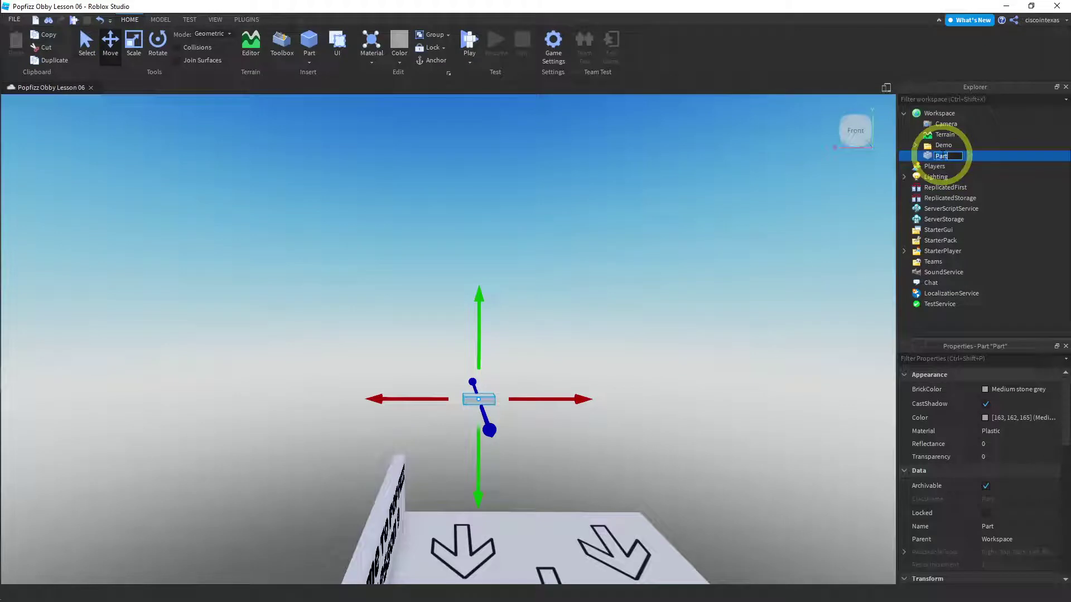
# Rename the workspace Part to 'Platform' in the Explorer.
pyautogui.write('platform')
pyautogui.press('Return')
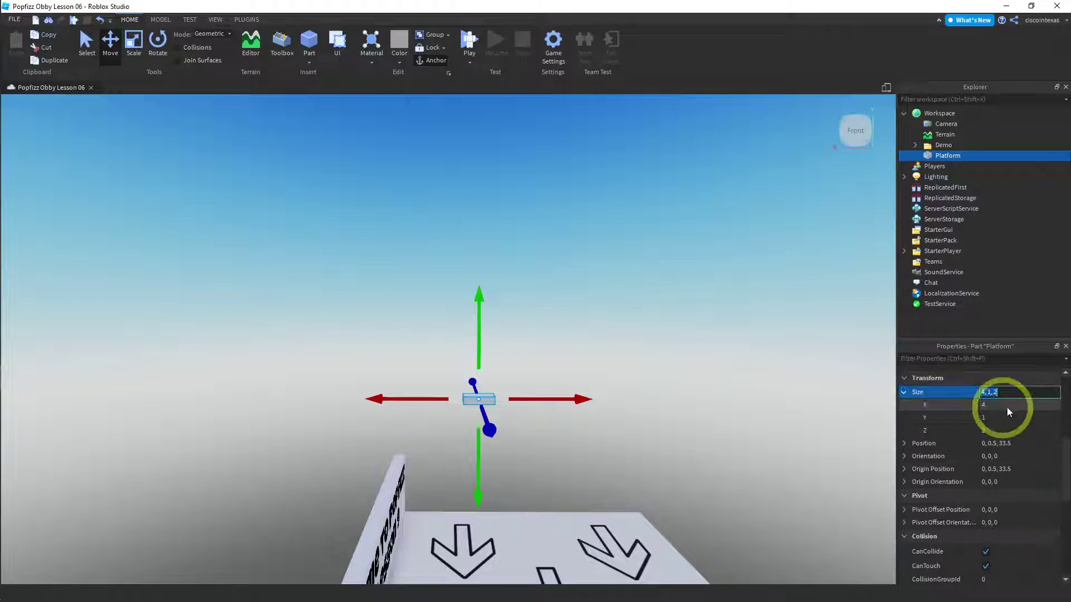
# Set the Platform part's Size to X 12, Y 1, Z 30 so it forms a flat slab.
pyautogui.write('12')
pyautogui.write('3')
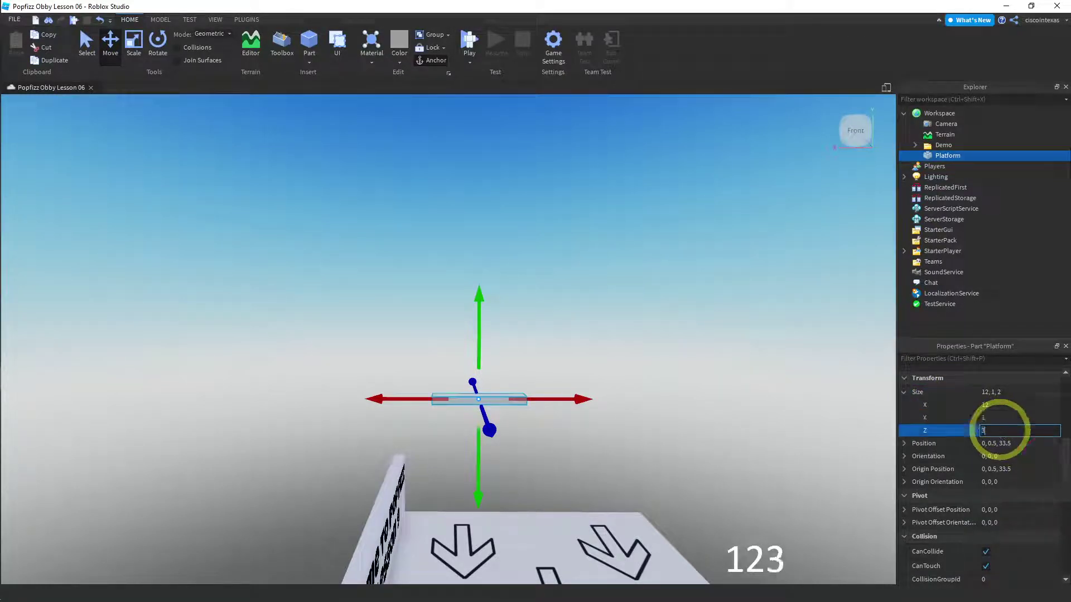
pyautogui.write('0')
pyautogui.press('Return')
pyautogui.write('1230')
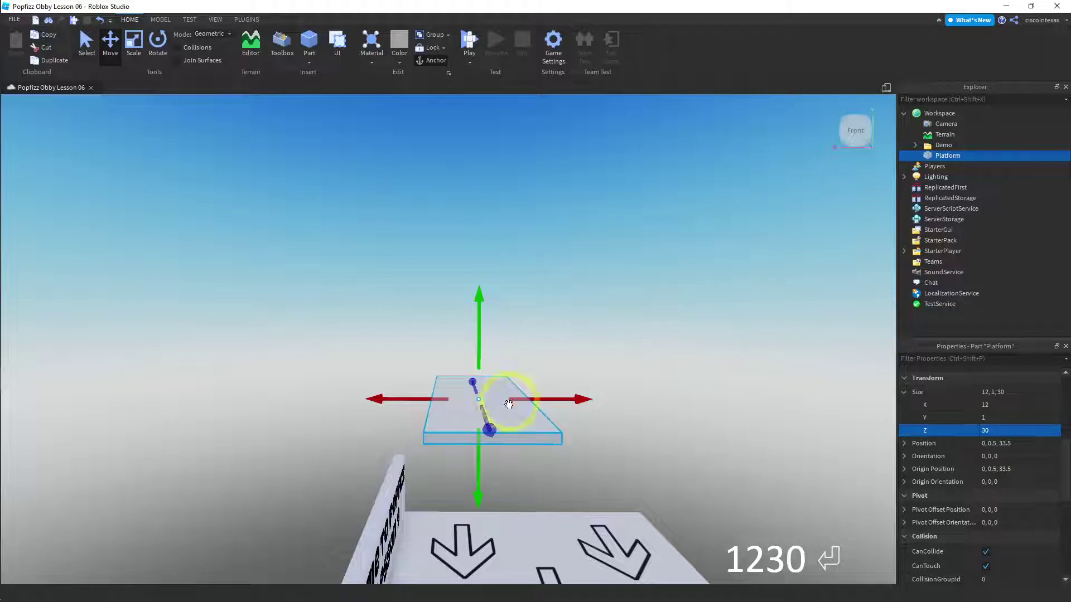